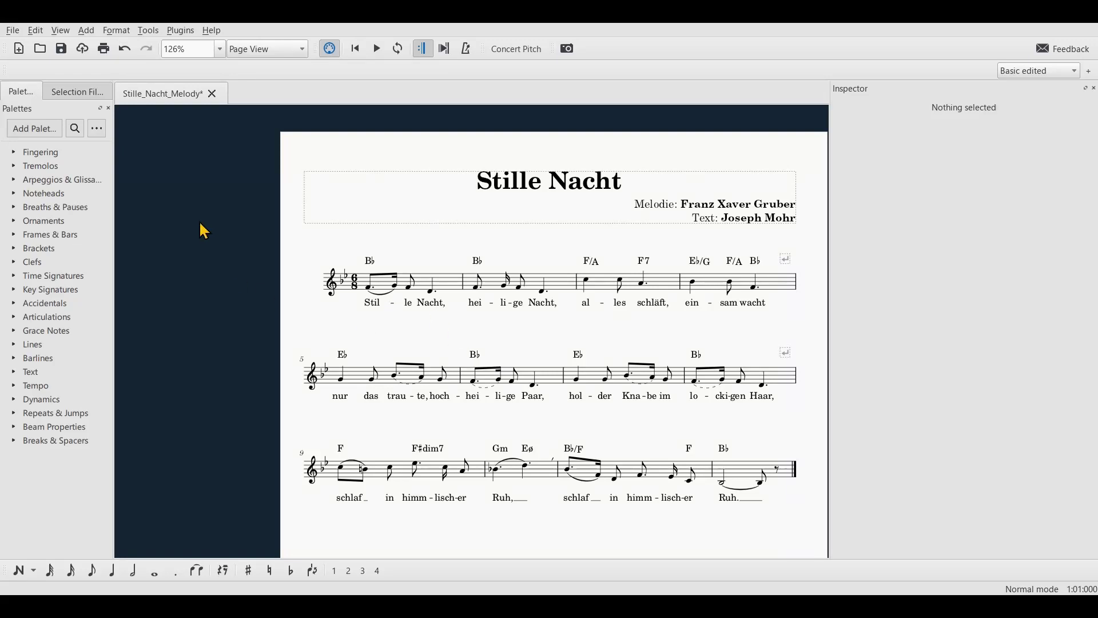
# Step: Select the final bar so a vertical frame can be appended after it
pyautogui.click(96, 39)
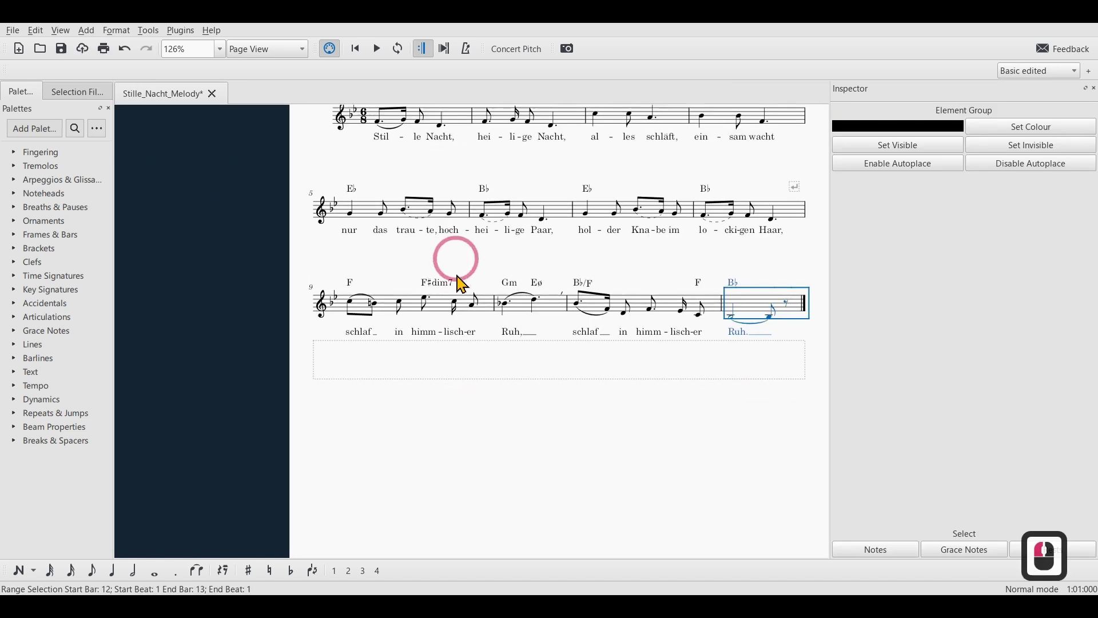
# Step: Raise the empty vertical frame's top gap from 7sp to 12sp in the Inspector
pyautogui.doubleClick(525, 390)
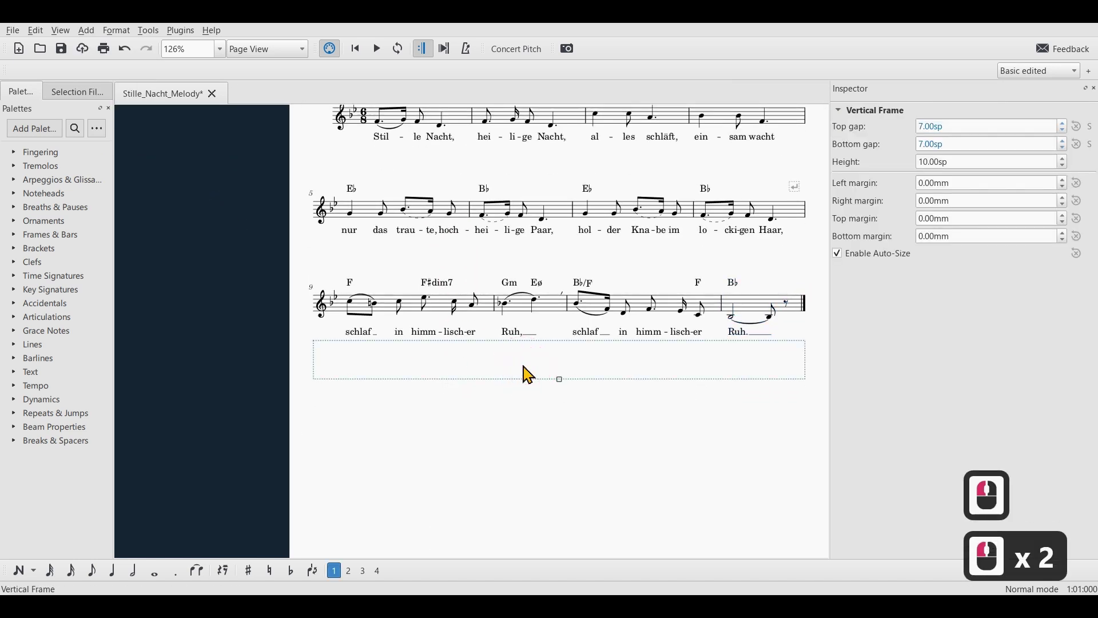
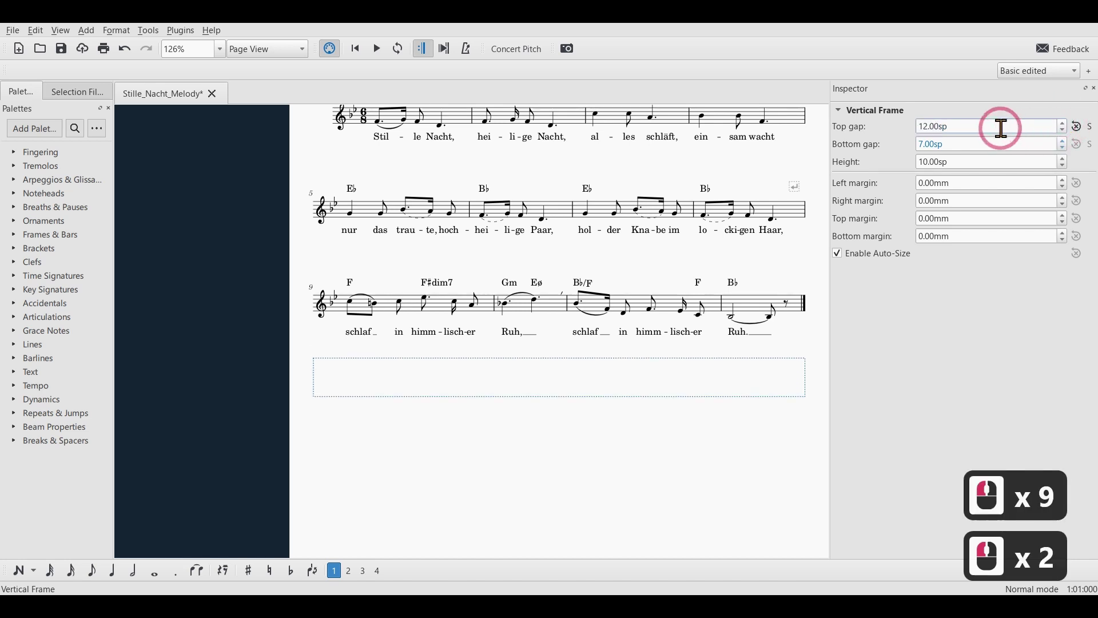
pyautogui.press('Return')
pyautogui.click(577, 432)
pyautogui.click(542, 382)
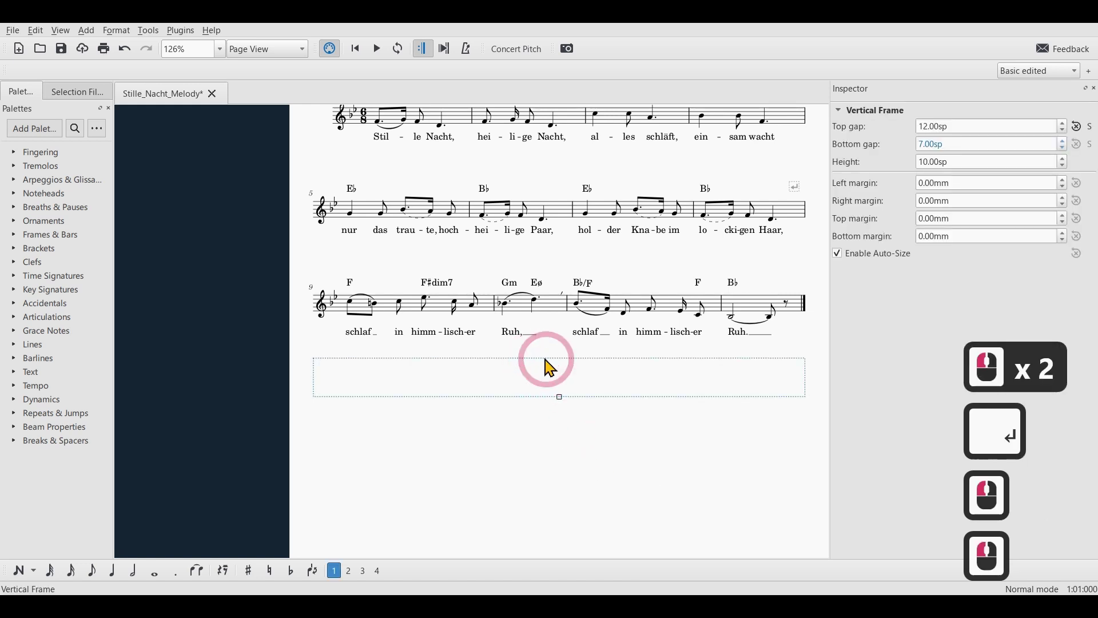
# Step: Add a text block to the frame holding the five-line verse "3. Stille Nacht, heilige Nacht!"
pyautogui.rightClick(554, 368)
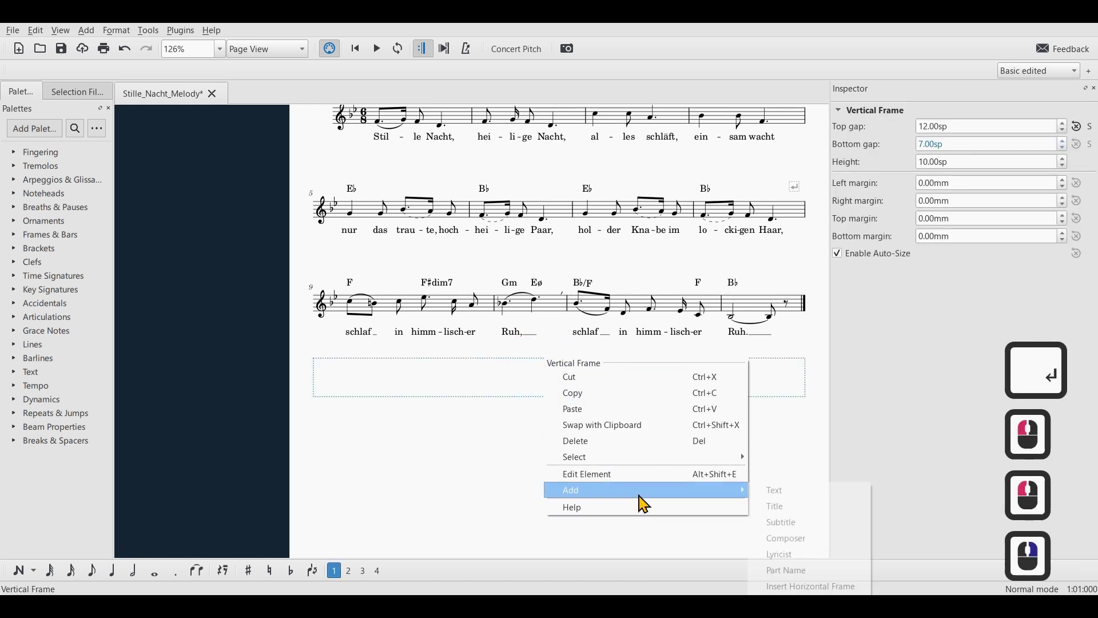
pyautogui.click(744, 492)
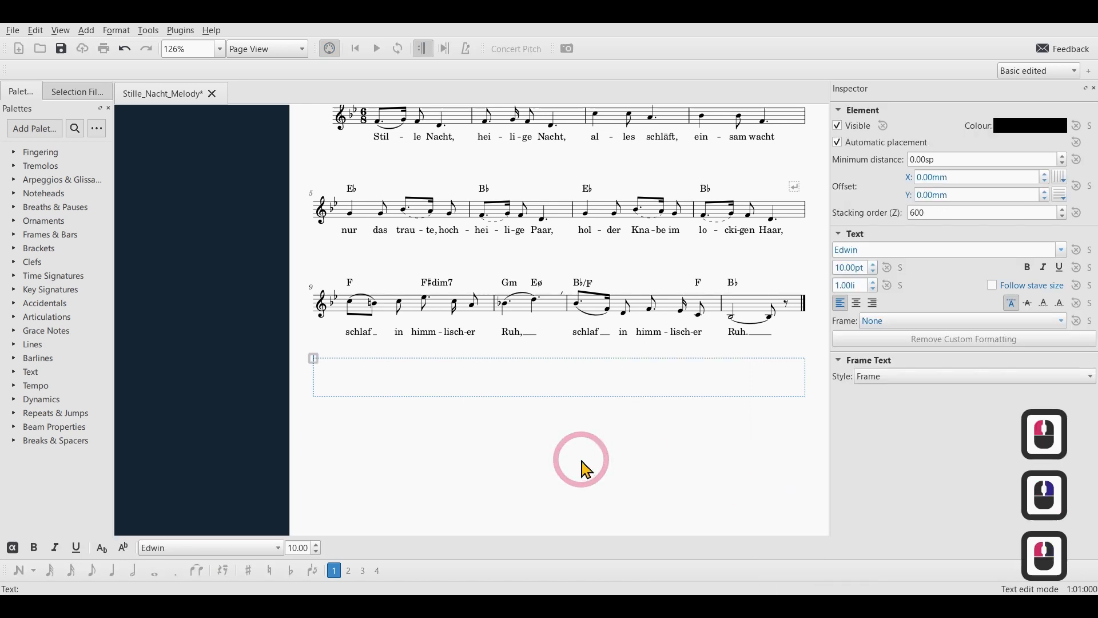
pyautogui.press('ctrl+v')
pyautogui.press('Escape')
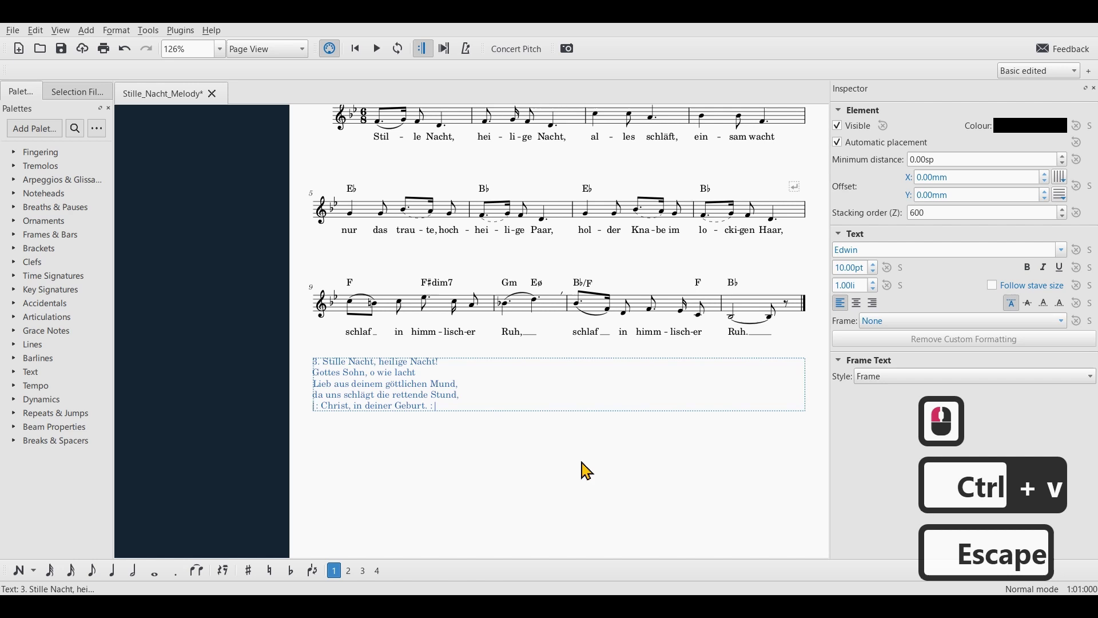
pyautogui.click(587, 442)
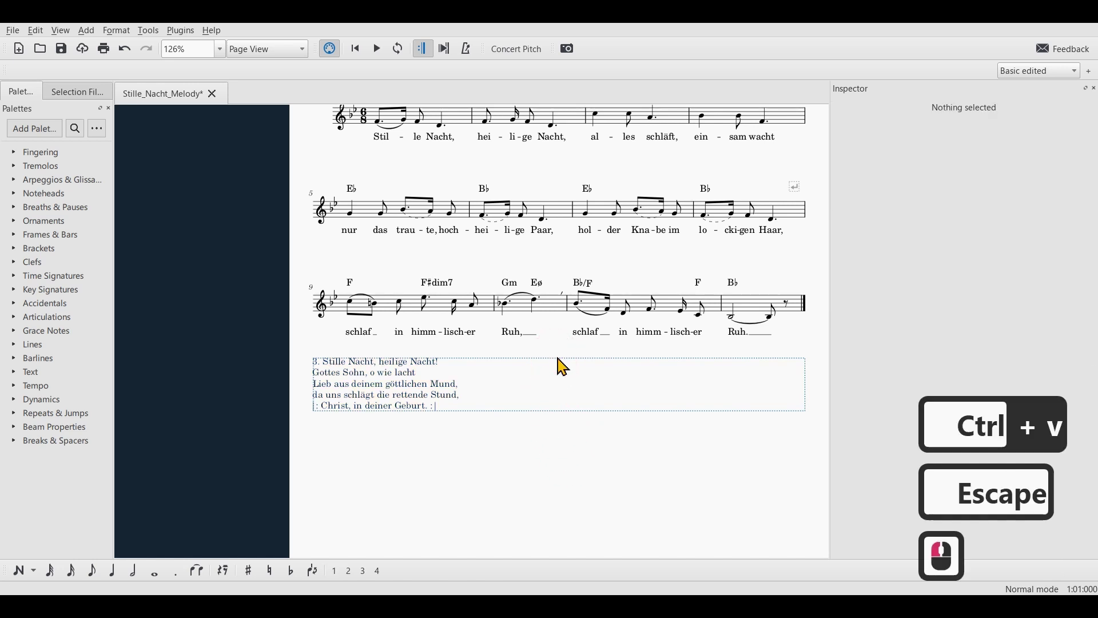
pyautogui.click(566, 367)
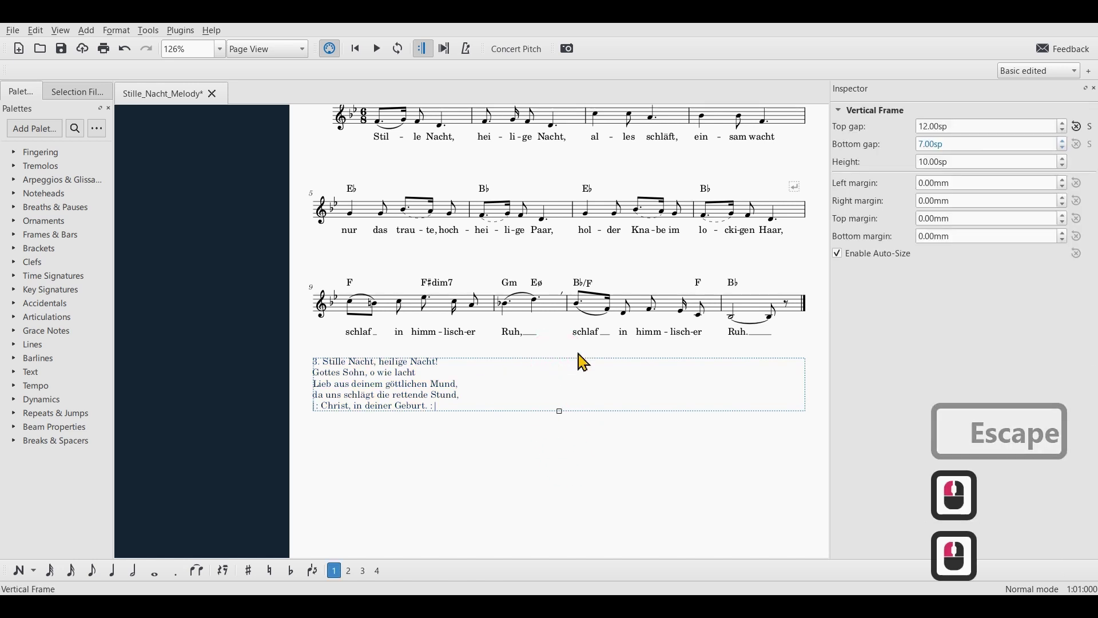
# Step: Add a second text block to the frame and paste the verse into it
pyautogui.rightClick(563, 368)
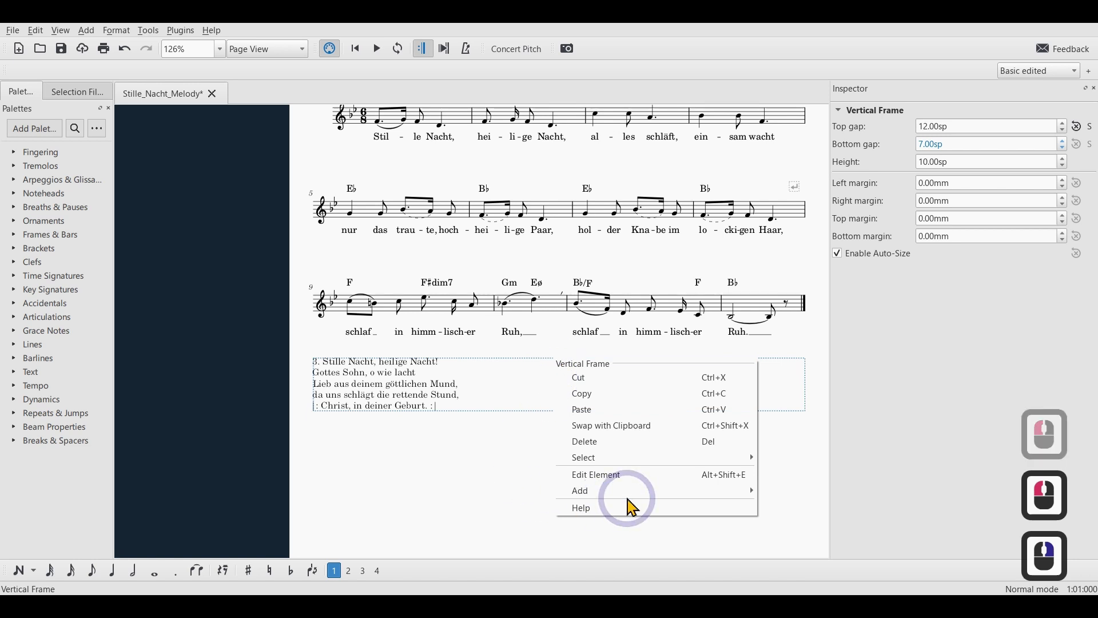
pyautogui.click(804, 496)
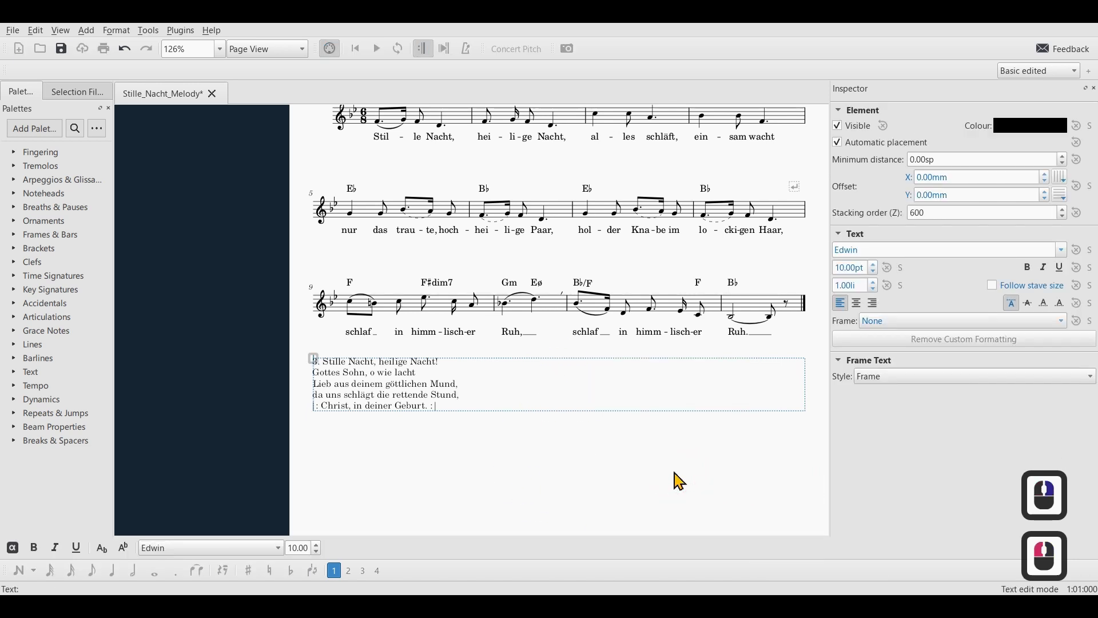
pyautogui.press('ctrl+v')
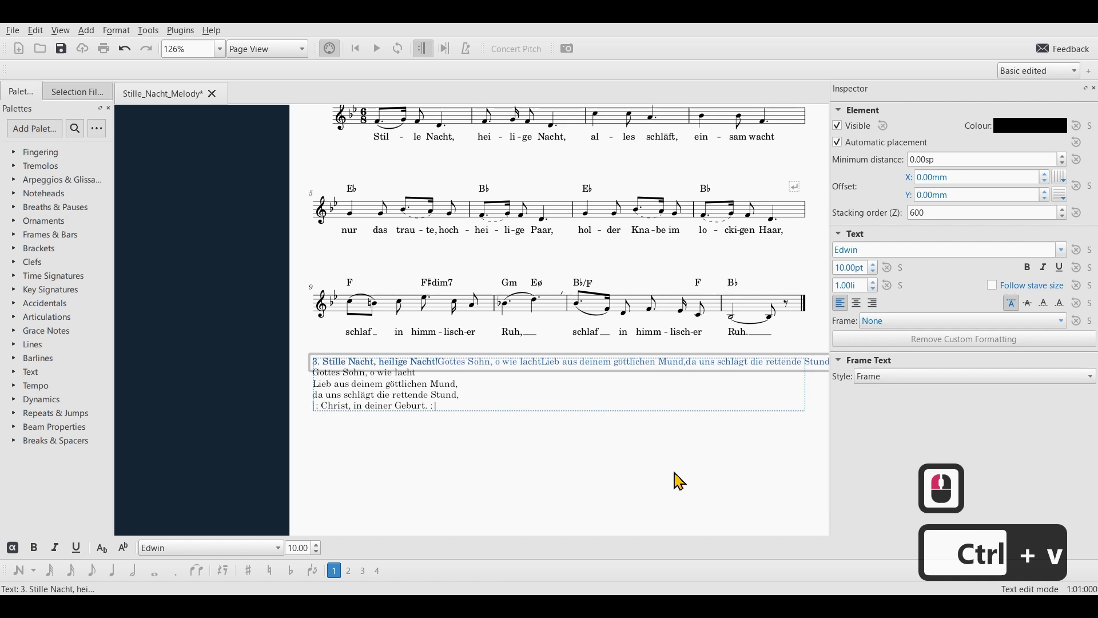
pyautogui.press('Escape')
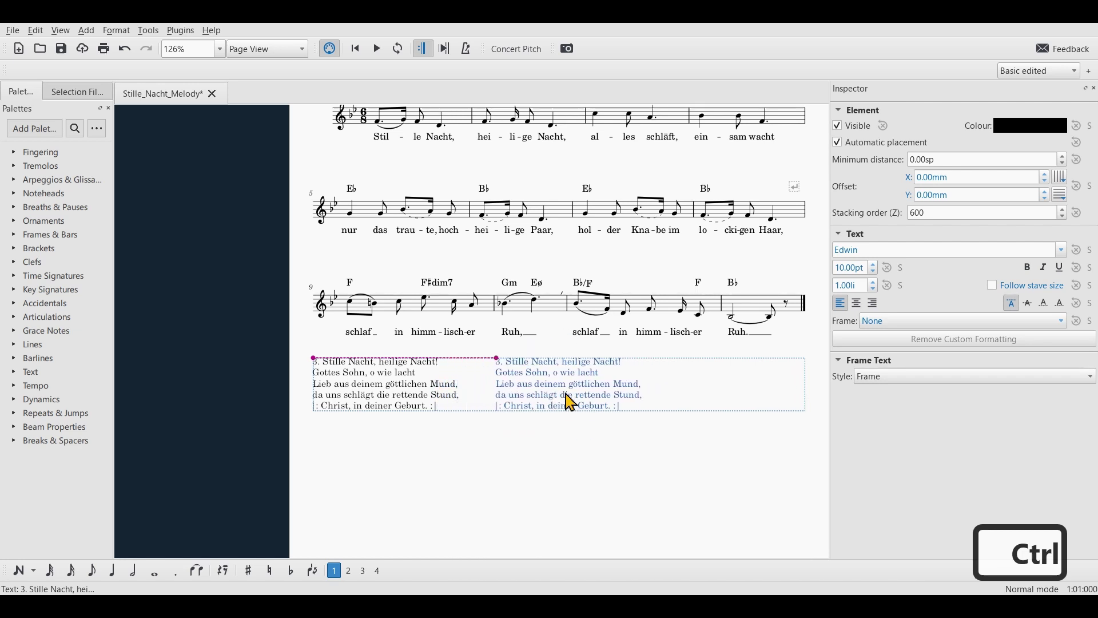
# Step: Add a third text block to the frame and paste the verse, forming three columns
pyautogui.click(523, 423)
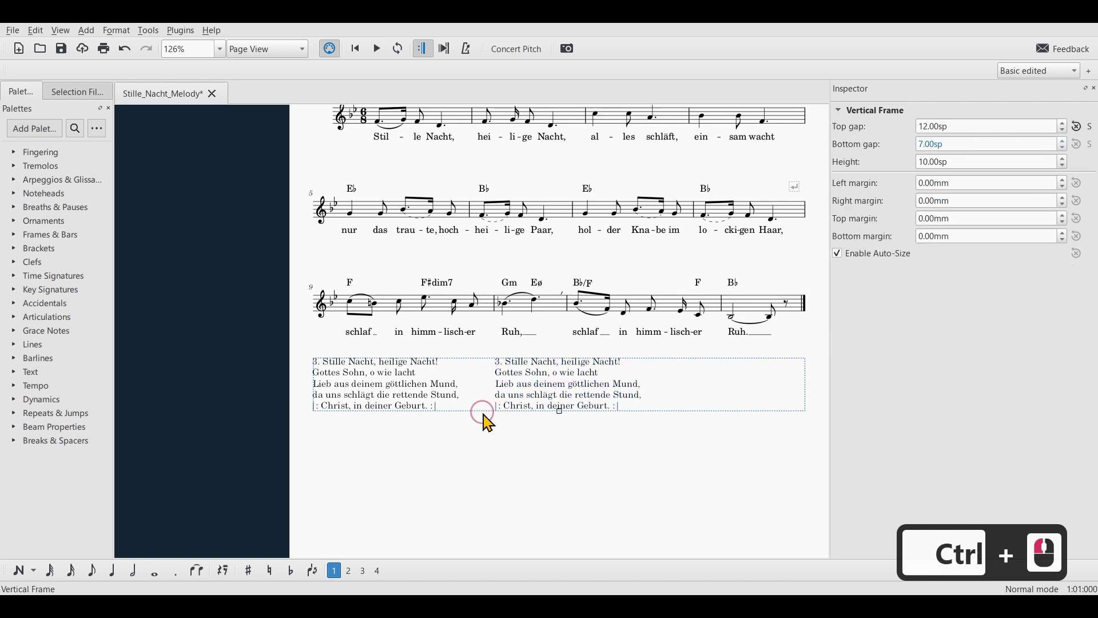
pyautogui.click(489, 423)
pyautogui.rightClick(490, 423)
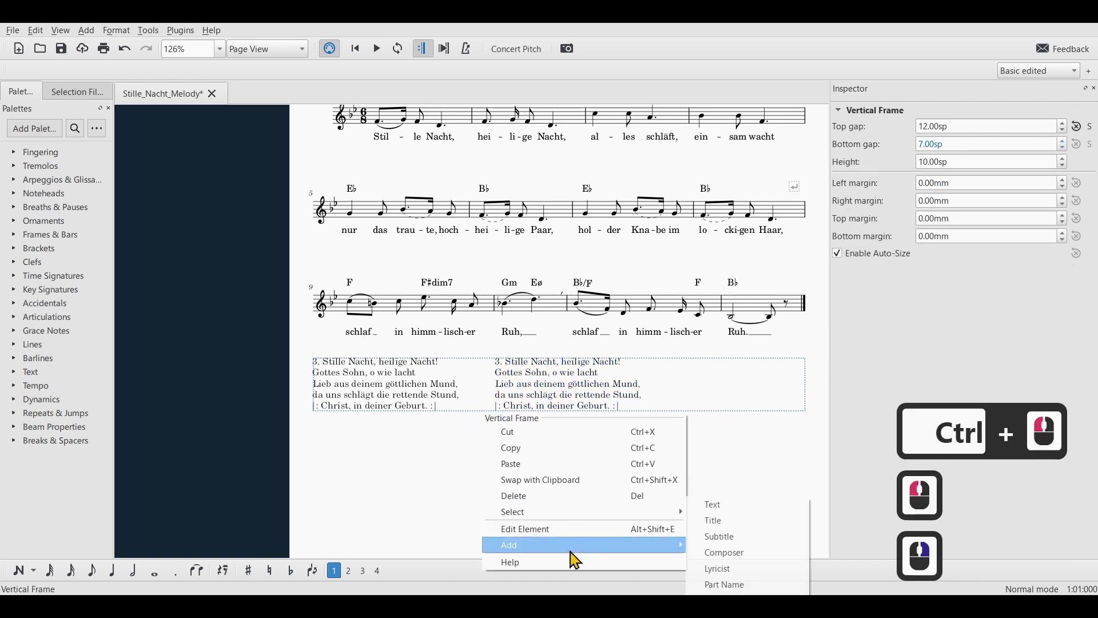
pyautogui.click(692, 506)
pyautogui.press('ctrl+v')
pyautogui.press('Escape')
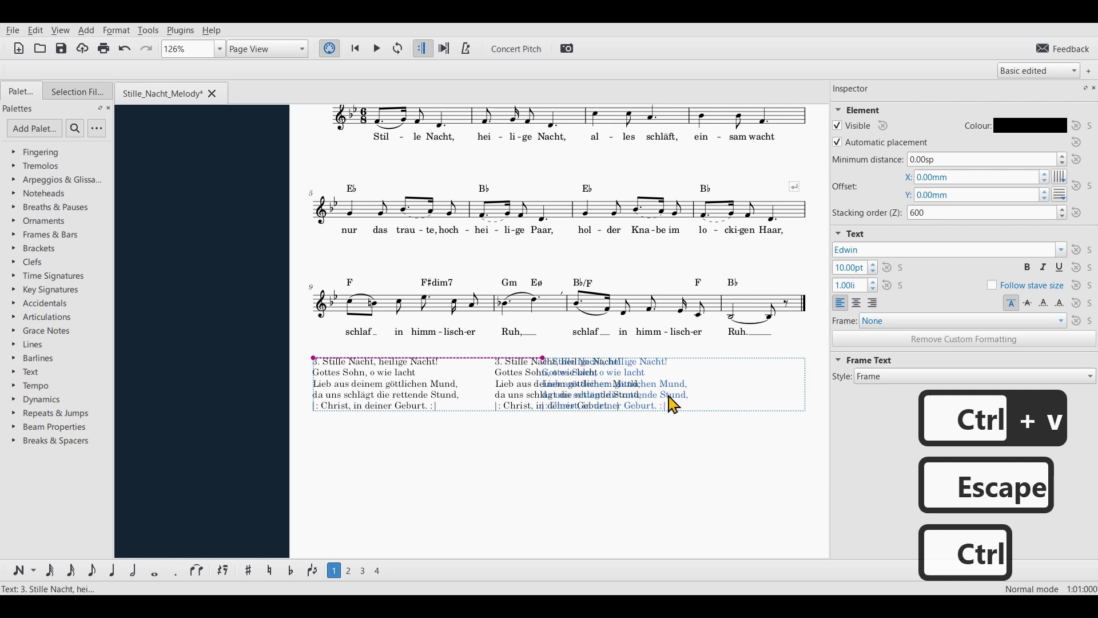
# Step: Finish editing the third block and select the middle verse block
pyautogui.click(719, 417)
pyautogui.click(682, 495)
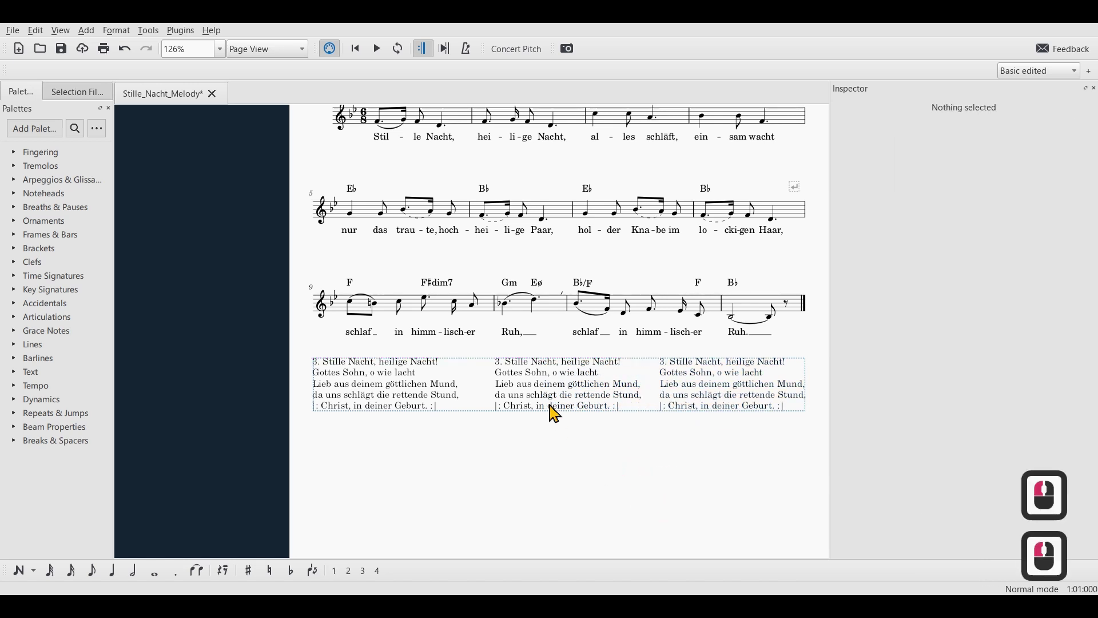
pyautogui.click(560, 411)
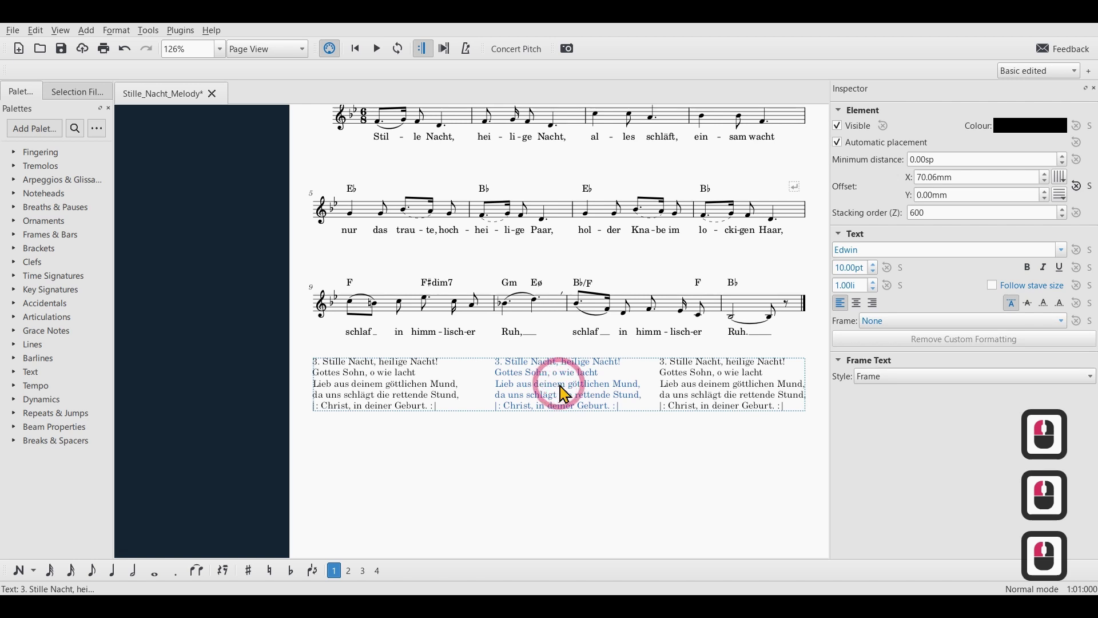
# Step: Add two blank lines below the first verse block and paste a copy beneath it
pyautogui.click(552, 408)
pyautogui.click(443, 415)
pyautogui.click(442, 415)
pyautogui.press('Return')
pyautogui.press('Return')
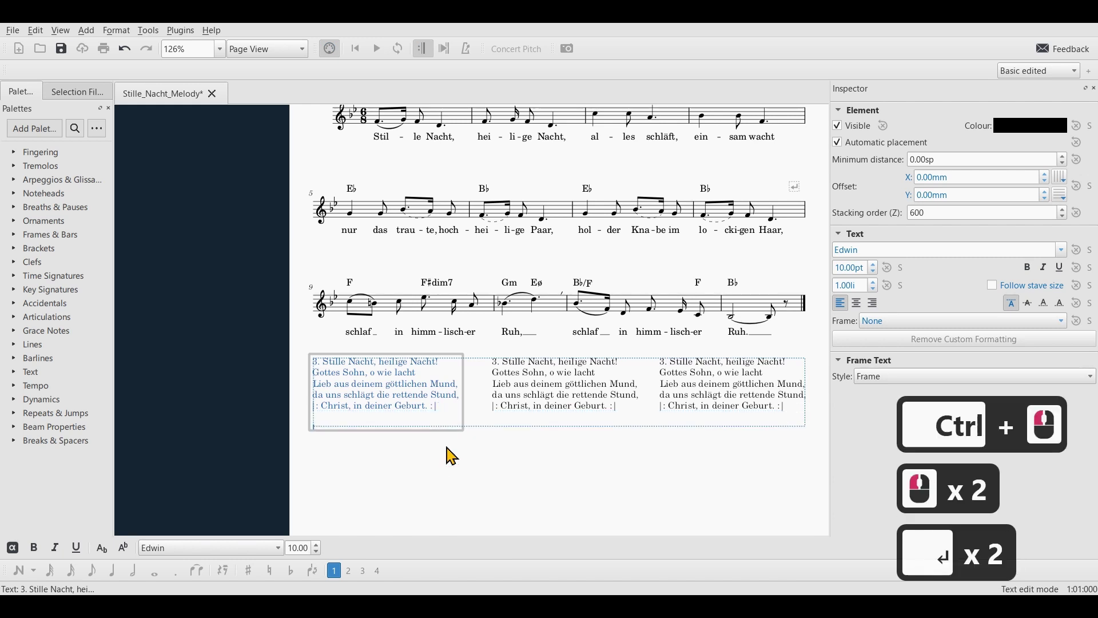
pyautogui.press('ctrl+v')
pyautogui.press('Escape')
# Step: Add two blank lines below the second column's block and paste a copy beneath it
pyautogui.click(583, 418)
pyautogui.click(597, 417)
pyautogui.click(638, 435)
pyautogui.press('Return')
pyautogui.press('Return')
pyautogui.press('ctrl+v')
pyautogui.press('Escape')
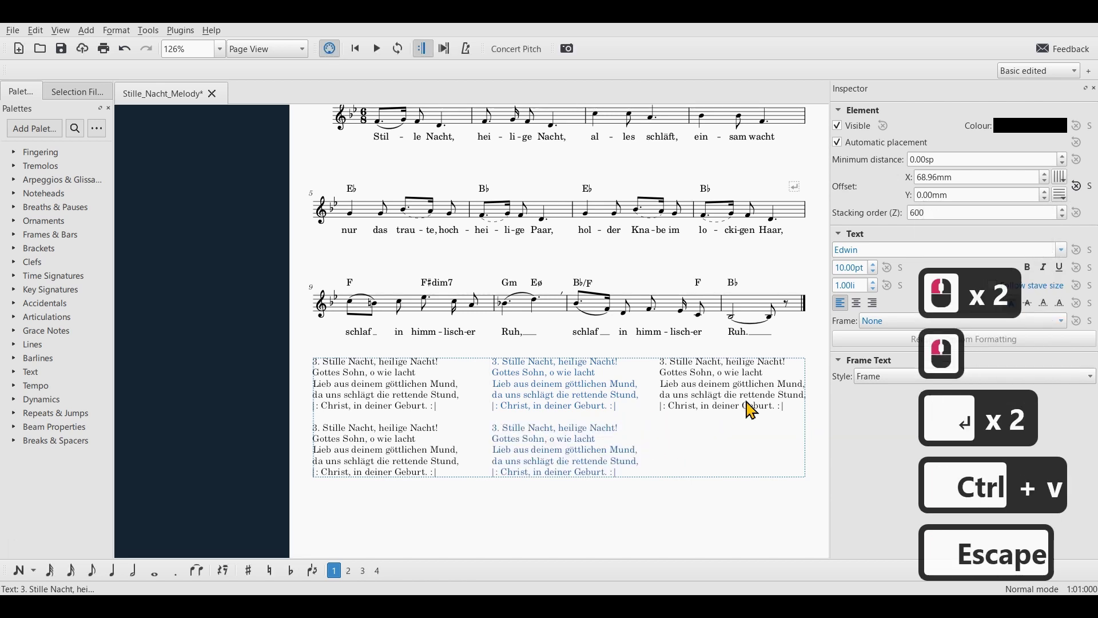
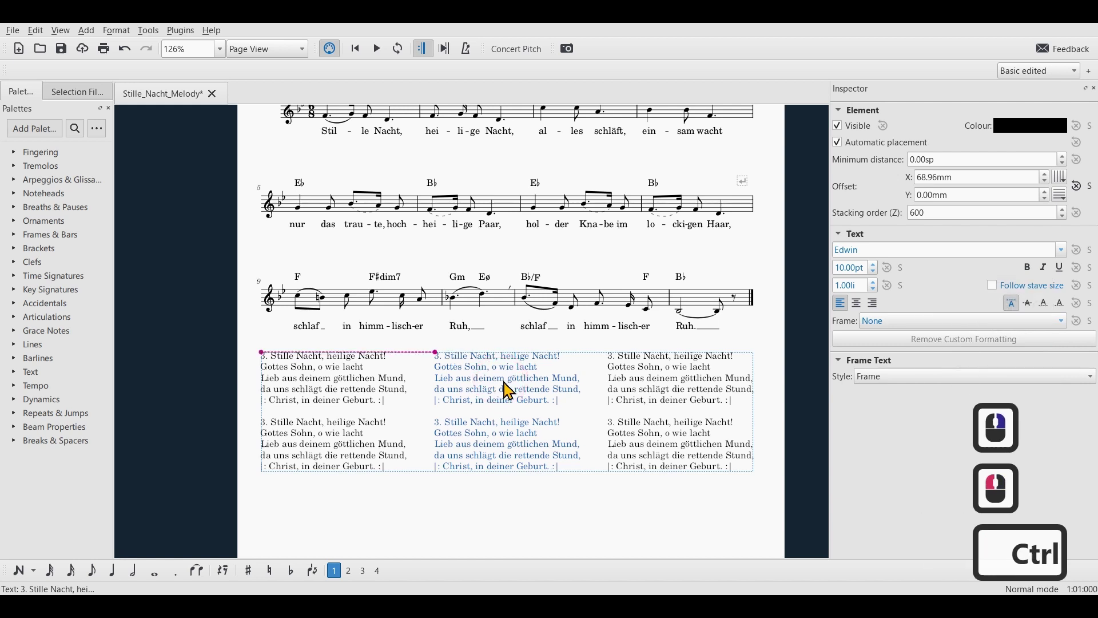
# Step: Nudge the middle column's verse blocks horizontally so the three columns space evenly
pyautogui.click(510, 391)
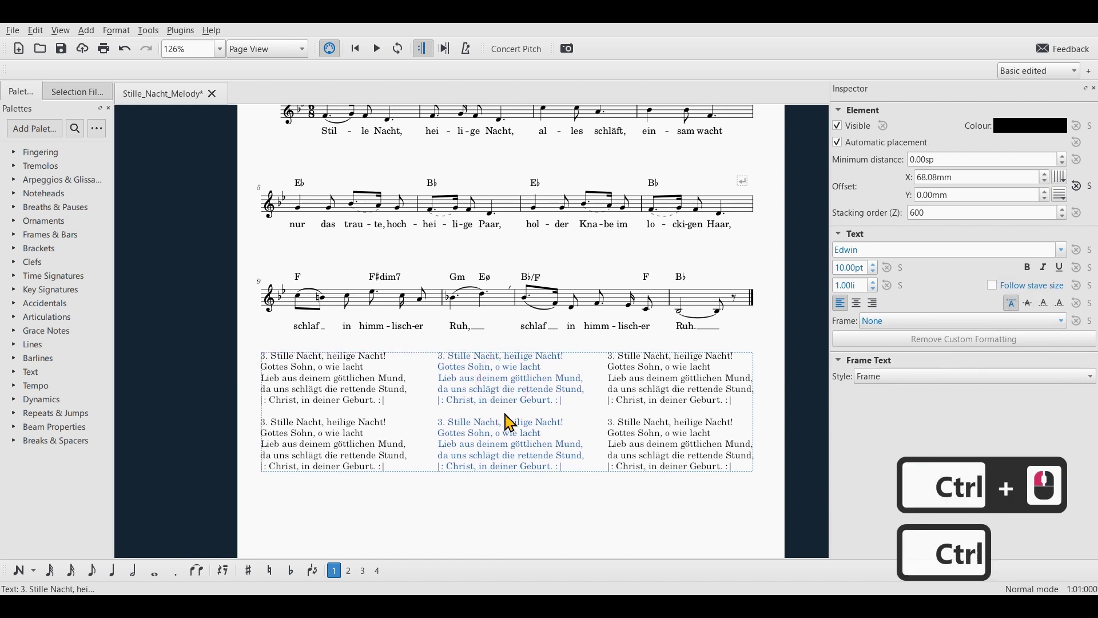
pyautogui.press('Escape')
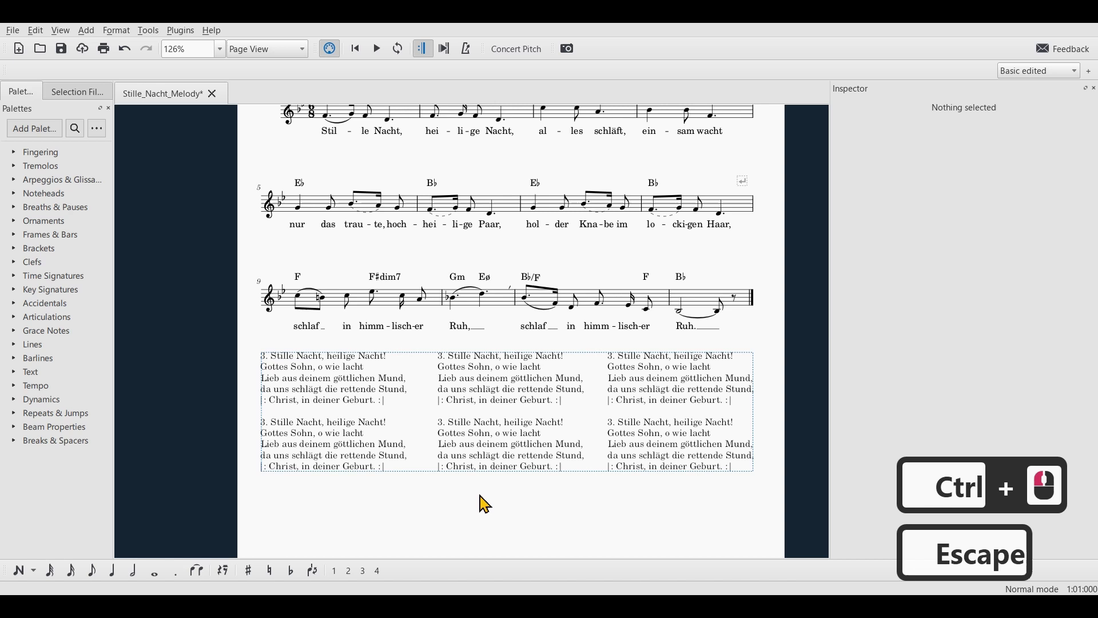